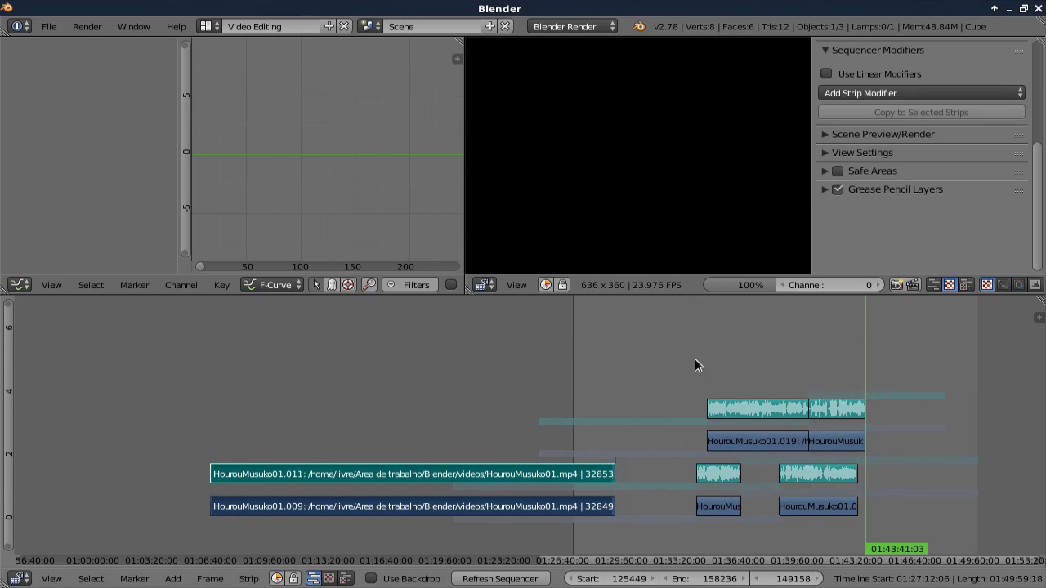
# Step: Set the timeline Start frame to 1 so strips .012 and .010 fall within range
pyautogui.press('b')
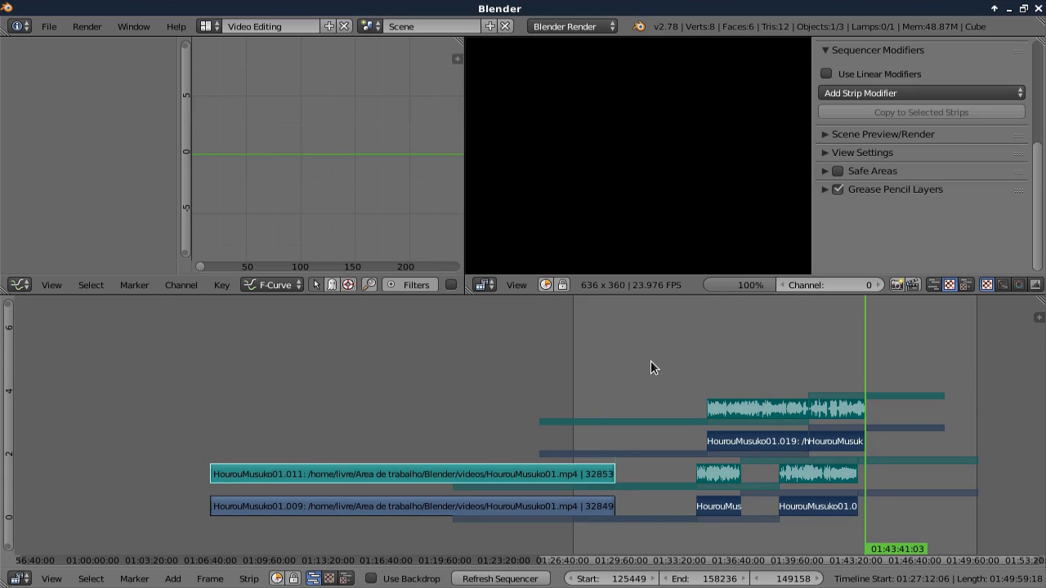
pyautogui.press('alt+a')
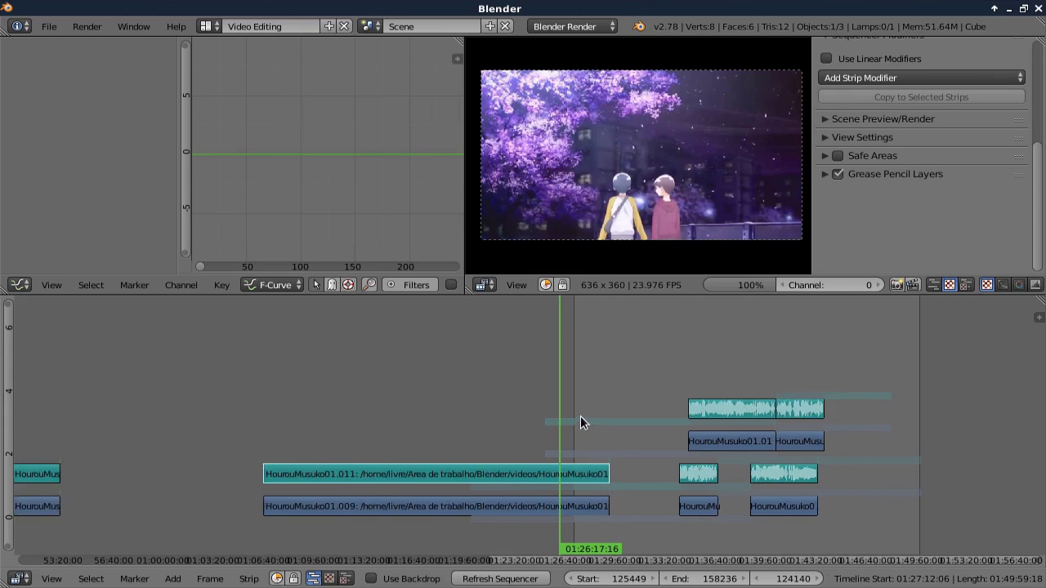
# Step: Paste strips .013–.016 and slide strips .010–.016 right of the .011/.009 strips
pyautogui.press('alt+1')
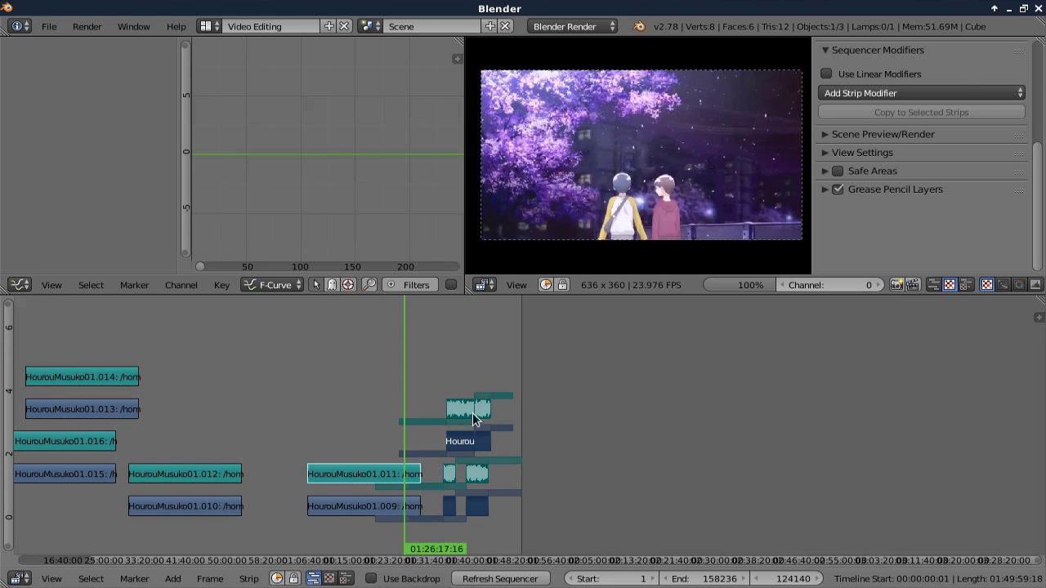
pyautogui.press('g')
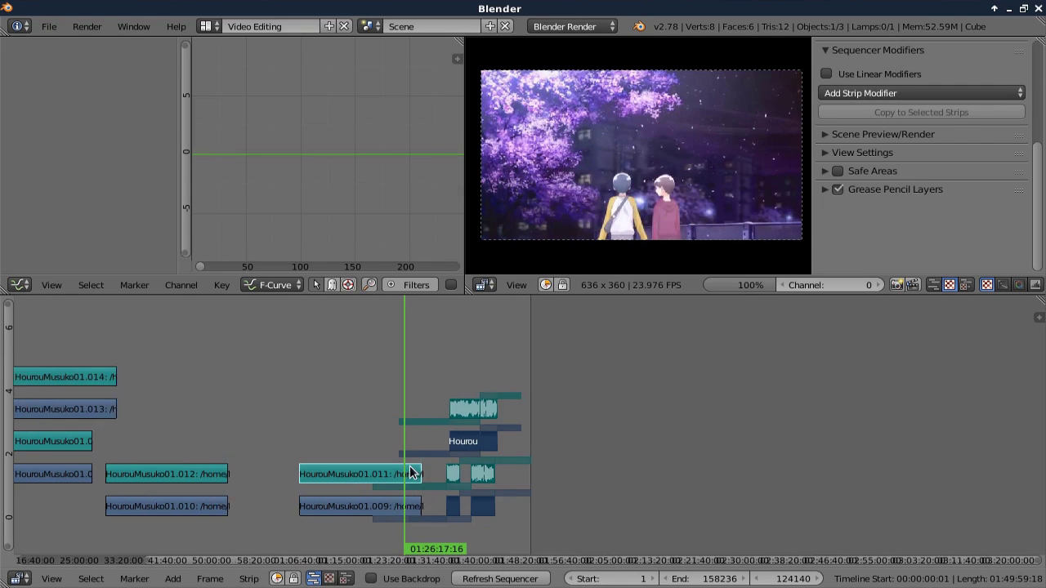
pyautogui.press('g')
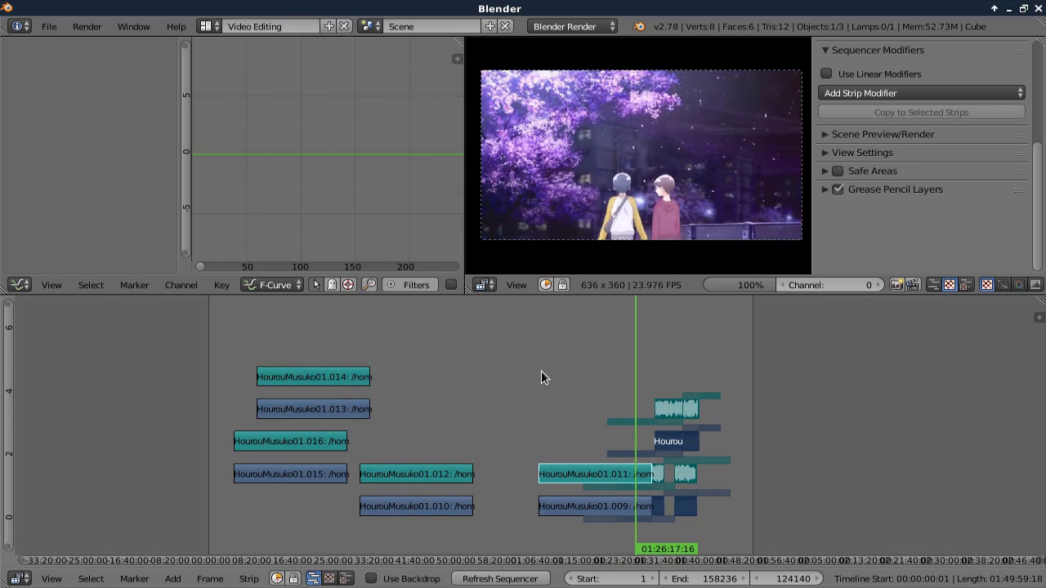
# Step: Slide all strips left so .011 and .009 begin at 12:49:13, cancelling an extra move
pyautogui.press('g')
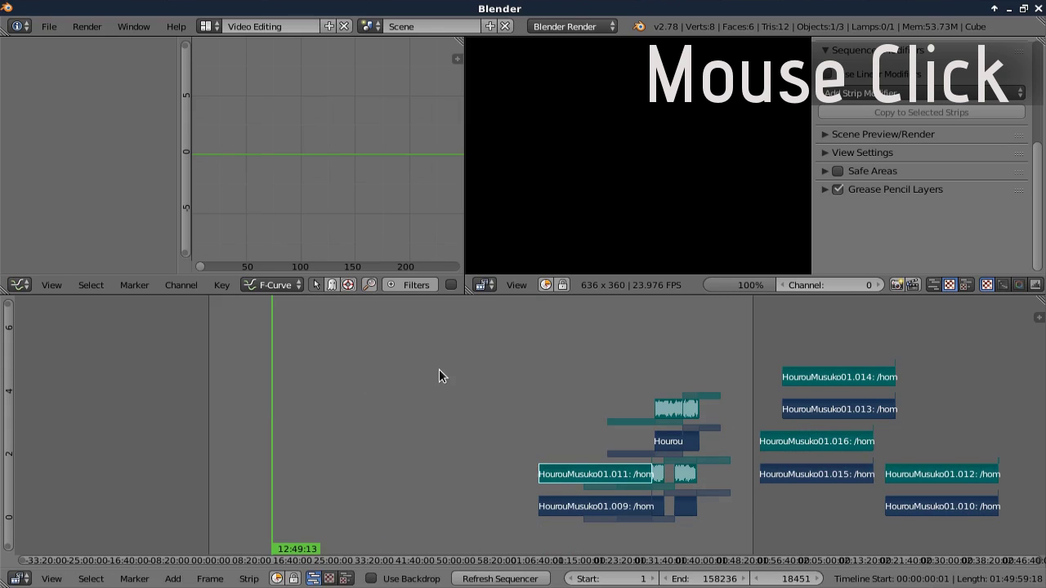
pyautogui.press('ctrl+shift+alt+c')
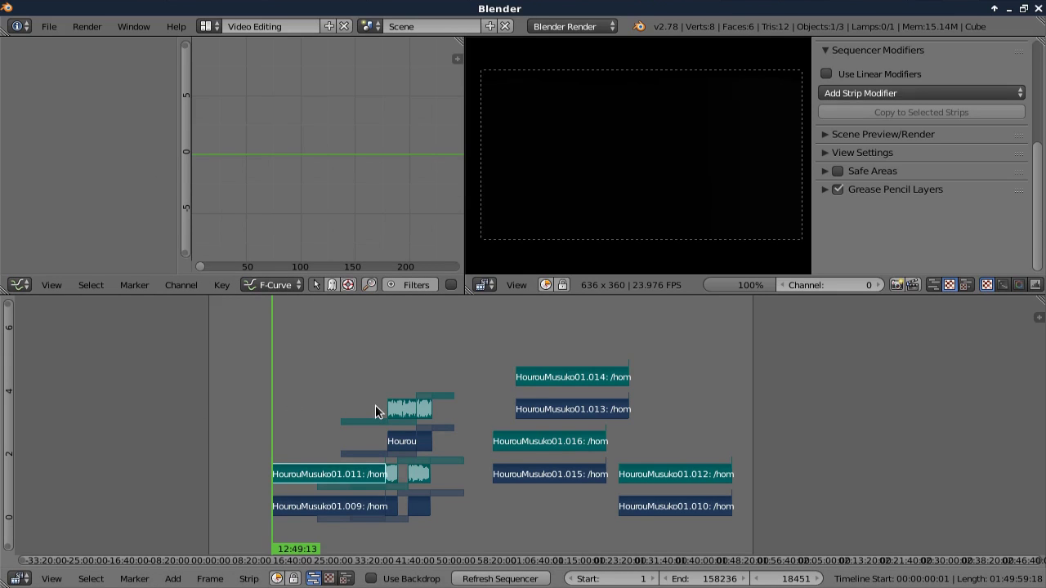
pyautogui.press('ctrl+shift+alt+s')
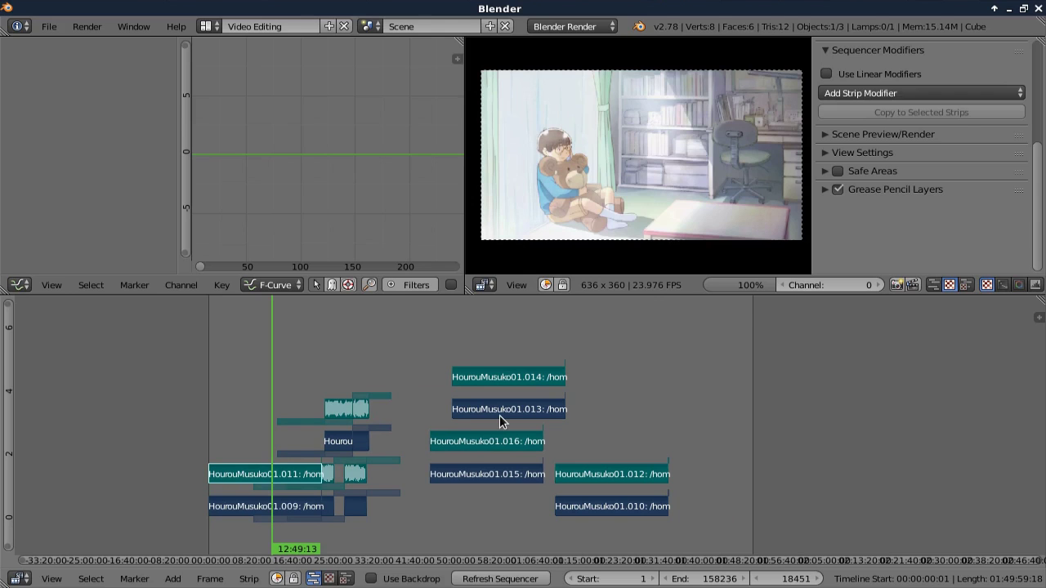
pyautogui.press('ctrl+shift+alt+c')
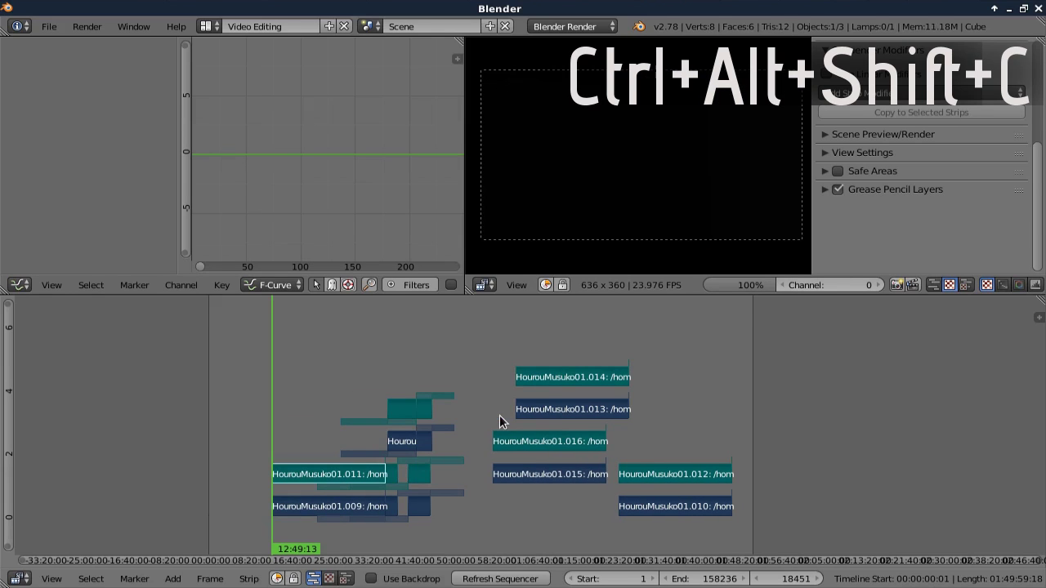
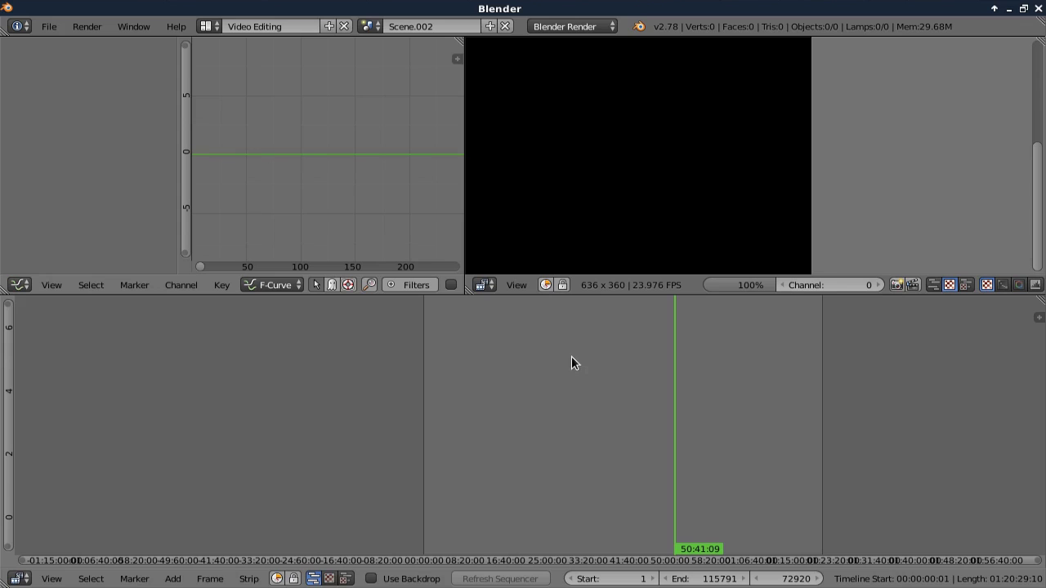
# Step: Switch to Scene.001 and select all its episode strips, framed in view
pyautogui.press('shift+Tab')
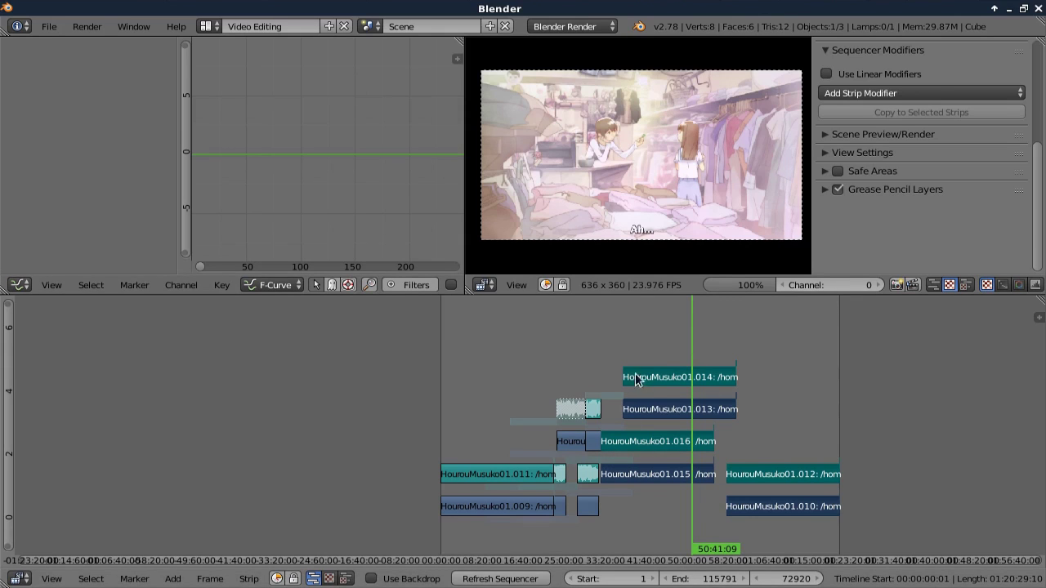
pyautogui.press('shift+Tab')
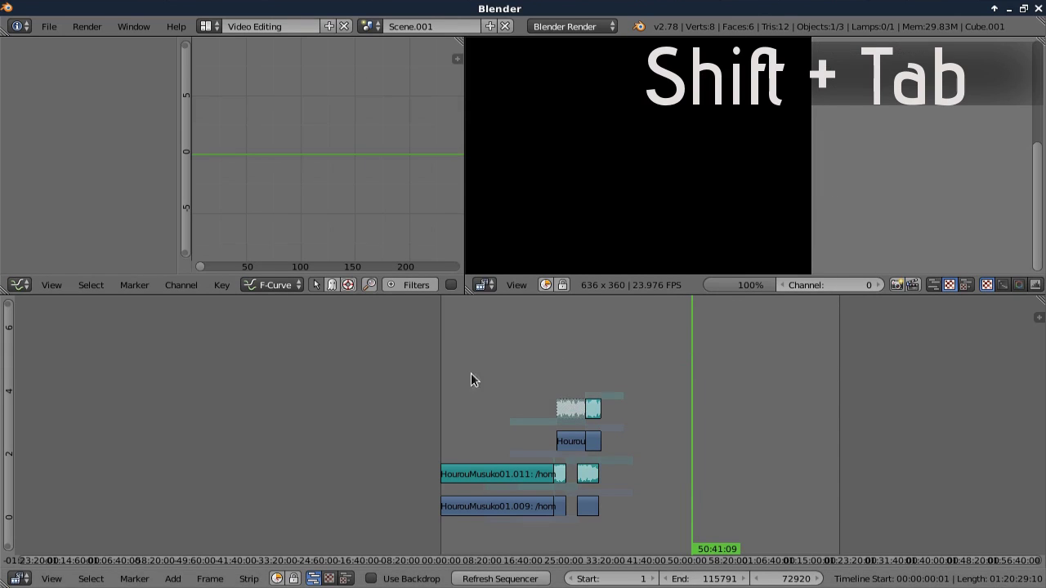
pyautogui.press('a')
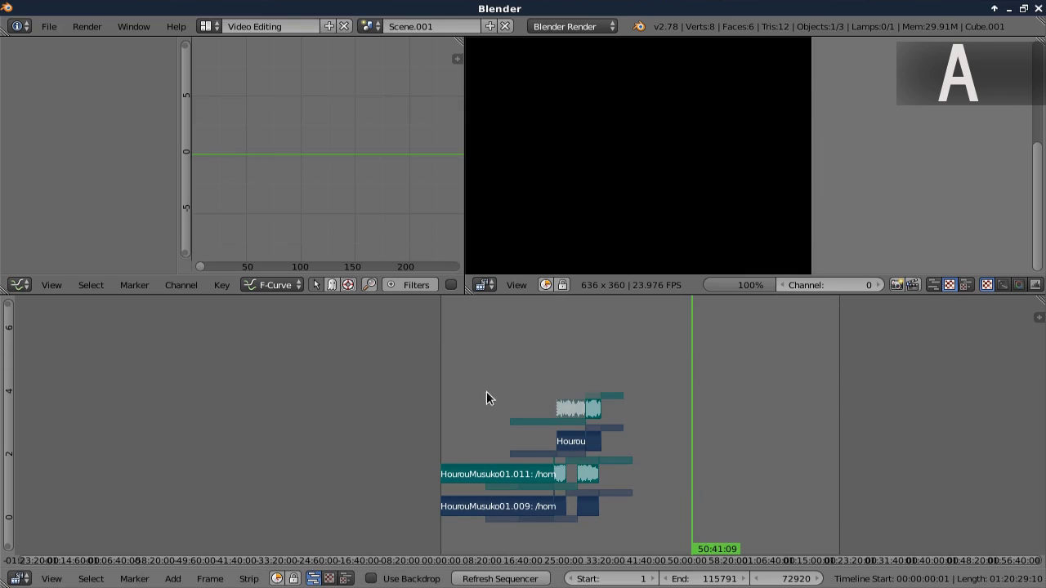
pyautogui.press('shift+d')
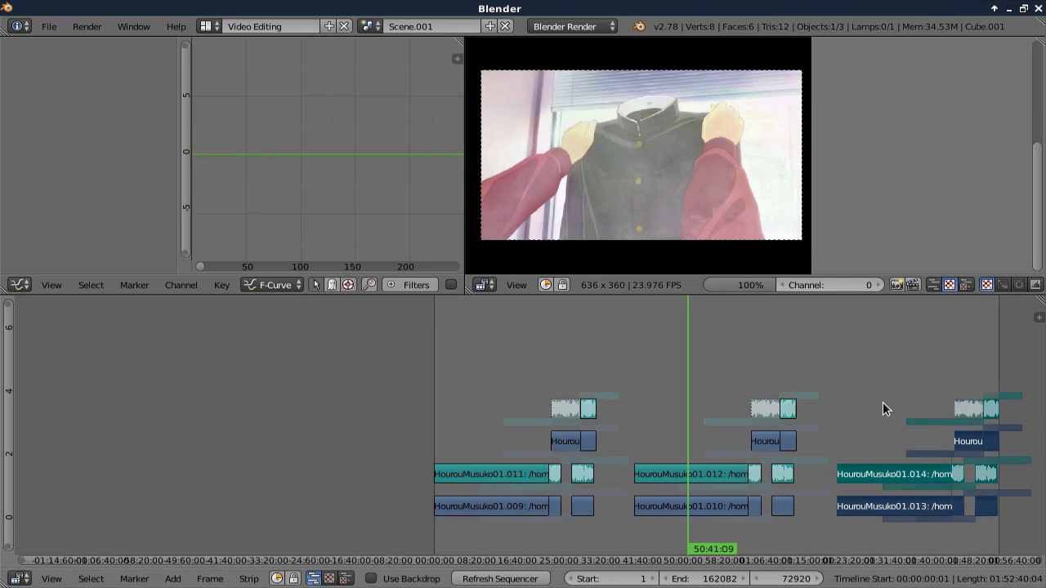
# Step: Copy Scene.001's episode strips and return to the main Scene
pyautogui.press('a')
pyautogui.press('ctrl+c')
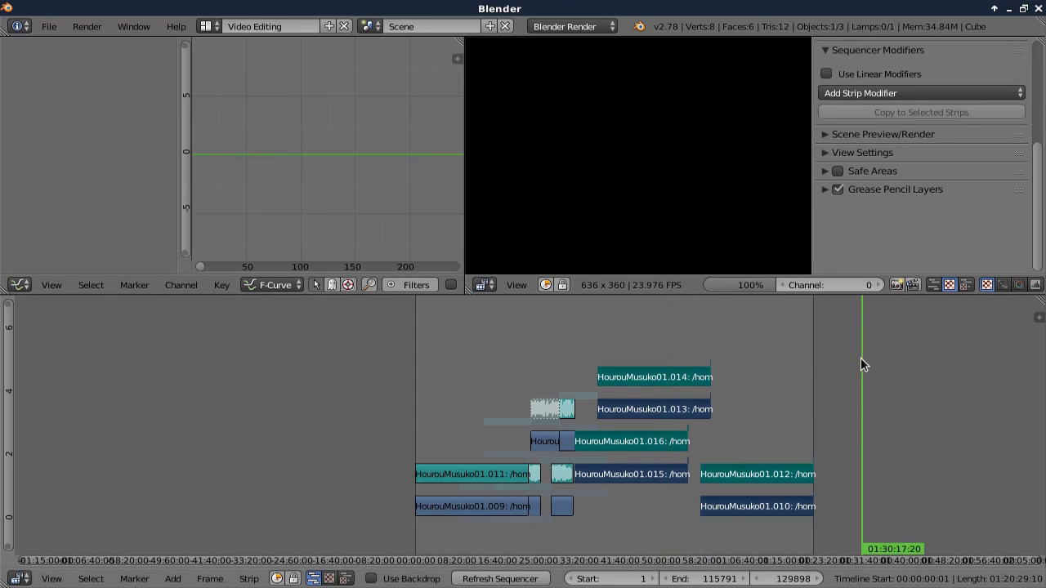
pyautogui.press('ctrl+v')
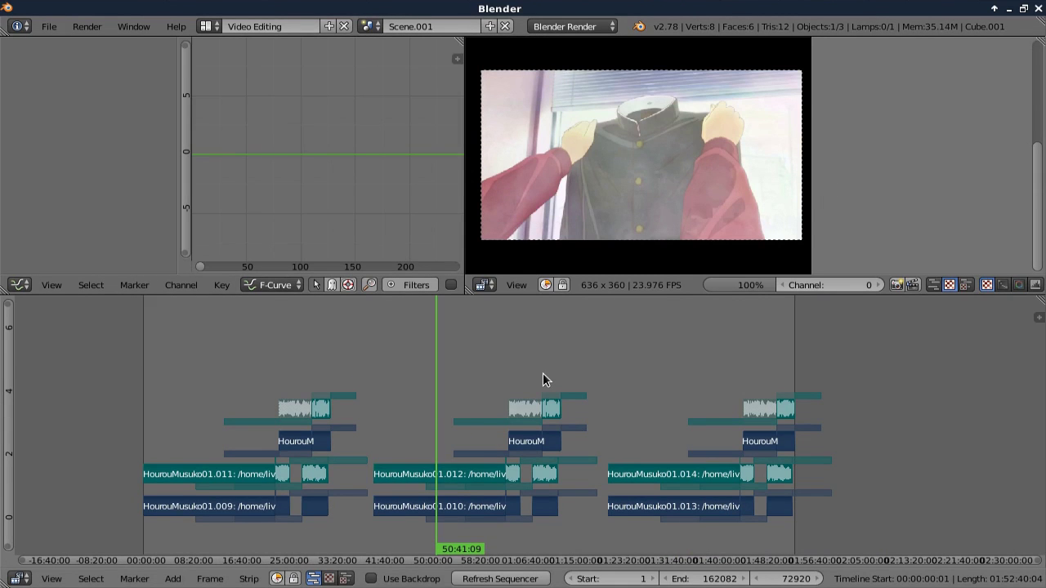
pyautogui.press('ctrl+c')
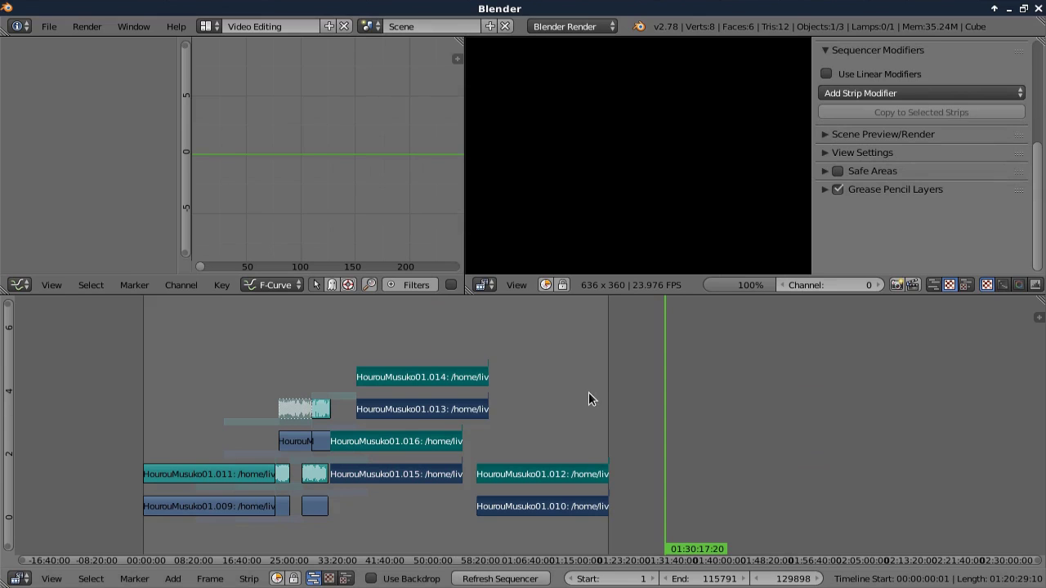
# Step: Paste the copied strips after the originals and move .055 and .028 to lower channels
pyautogui.press('ctrl+v')
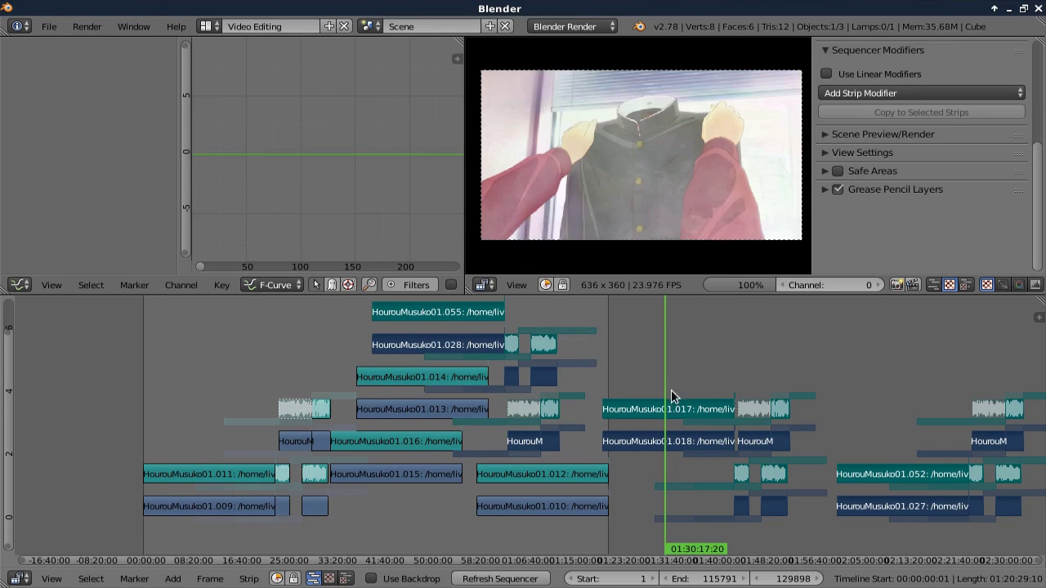
pyautogui.press('g')
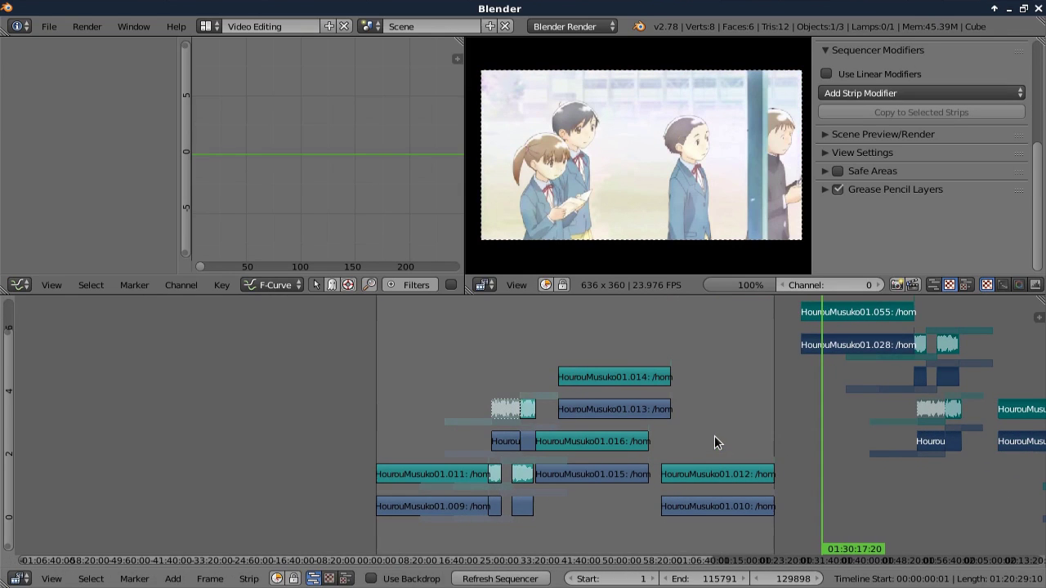
pyautogui.press('alt+e')
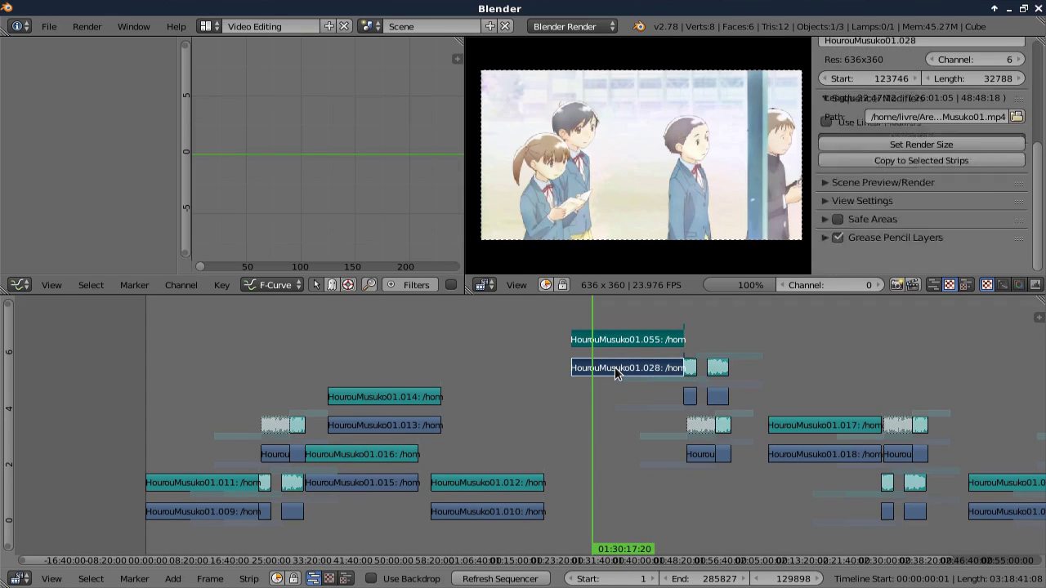
pyautogui.press('alt+Down')
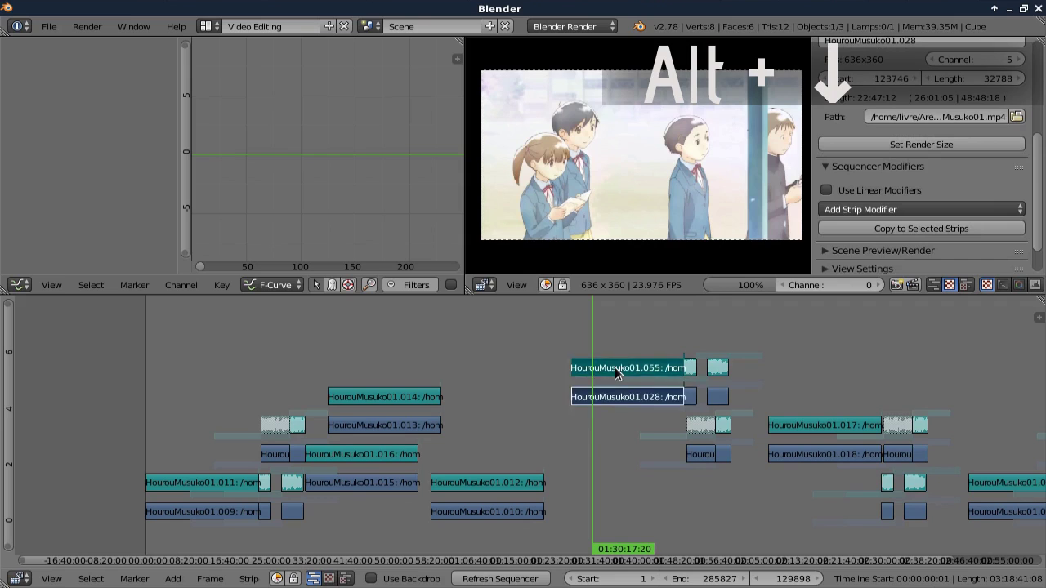